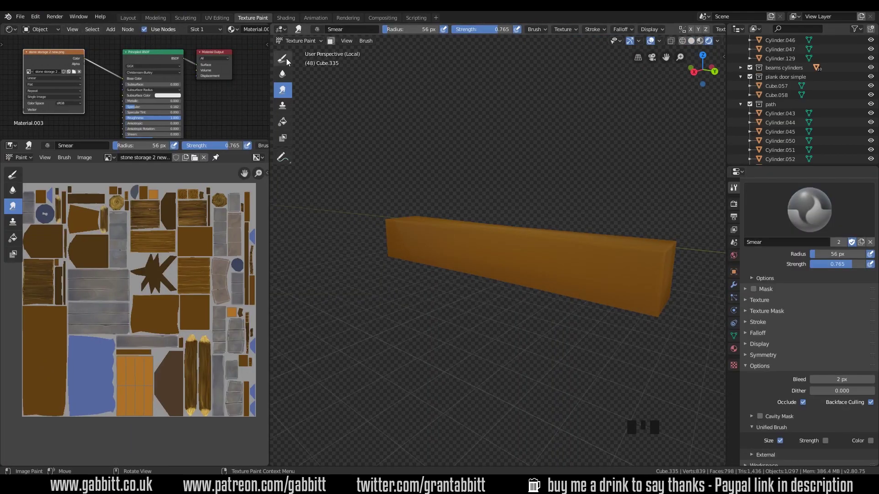
- Use the TexDraw brush at 0.177 strength in Mix blend and leave Local View to show the whole scene
left_click_drag(289, 62, 739, 195)
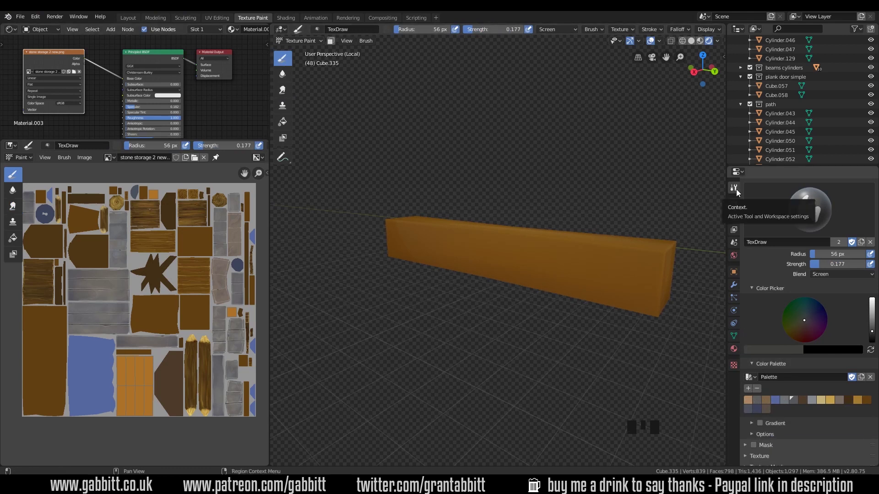
left_click_drag(830, 278, 824, 269)
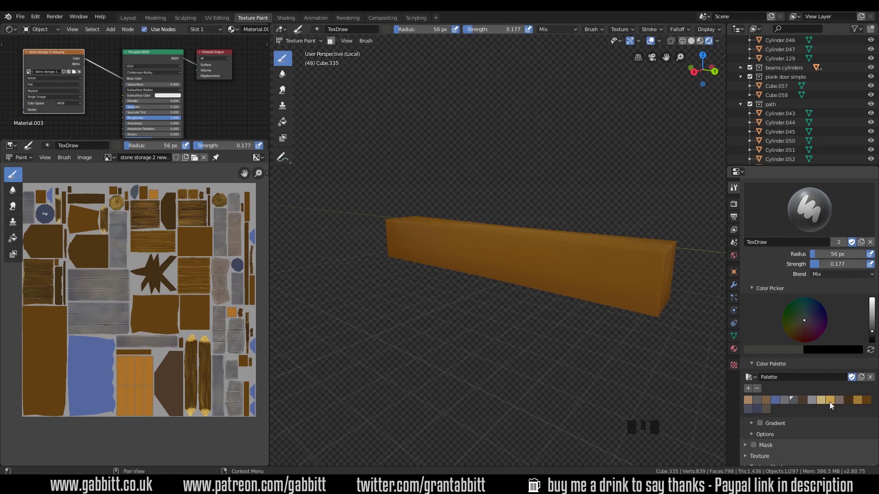
key("KP_Divide")
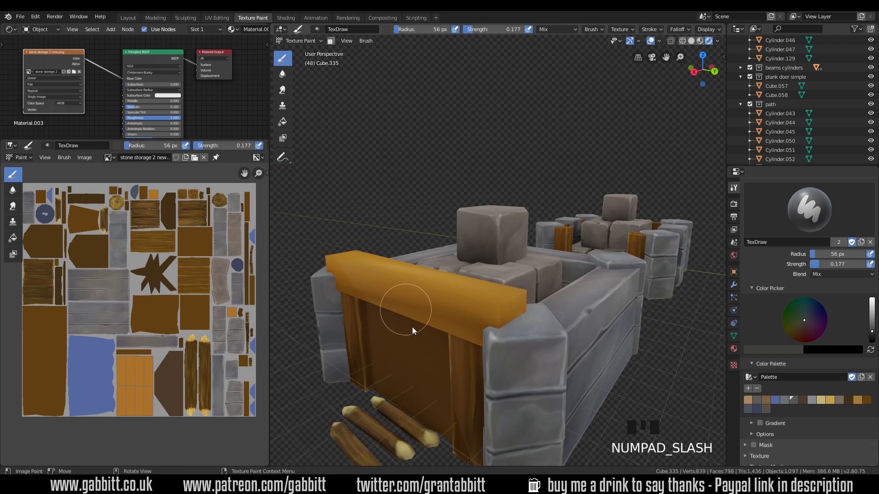
- Lay the first brown strokes on the beam, orbiting to compare with the nearby storage props
left_click_drag(536, 340, 869, 407)
left_click(870, 407)
left_click_drag(489, 294, 579, 302)
middle_click(578, 303)
left_click(588, 274)
middle_click(550, 328)
left_click(646, 305)
middle_click(631, 341)
left_click(522, 306)
middle_click(574, 294)
left_click(446, 264)
- Dab more brown paint across the beam faces from several angles around the scene
left_click_drag(488, 274, 501, 264)
left_click(502, 264)
middle_click(579, 268)
left_click(584, 276)
left_click_drag(586, 283, 584, 321)
middle_click(584, 321)
left_click(566, 287)
middle_click(475, 346)
left_click(590, 321)
middle_click(621, 254)
left_click(597, 252)
- Finish the brown base dabs, orbit in close and begin a darker grain stroke along the beam top
middle_click(635, 365)
left_click(558, 245)
middle_click(529, 293)
left_click(574, 261)
middle_click(605, 189)
left_click(577, 240)
middle_click(662, 302)
left_click(565, 375)
left_click_drag(612, 308, 662, 376)
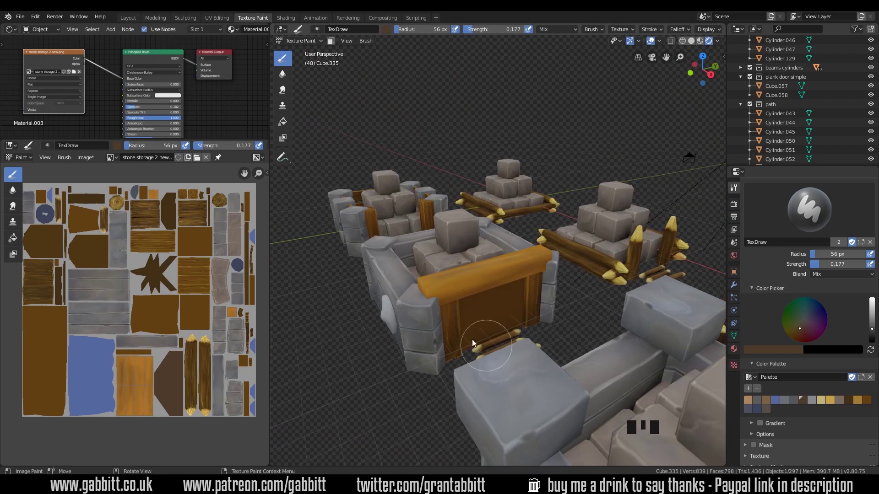
left_click(584, 257)
middle_click(535, 303)
left_click_drag(512, 304, 546, 322)
- Paint darker grain strokes along the beam top, turning the view between dabs
middle_click(546, 322)
left_click(457, 266)
middle_click(576, 284)
left_click(581, 247)
left_click_drag(577, 225, 573, 277)
left_click(573, 276)
middle_click(600, 263)
left_click(550, 225)
middle_click(607, 299)
left_click(456, 214)
middle_click(499, 225)
left_click(392, 206)
- Continue streaking dark grain across the beam's upper face from different angles
left_click_drag(480, 298, 484, 286)
left_click(484, 286)
middle_click(574, 275)
left_click(543, 284)
middle_click(501, 322)
left_click(495, 313)
middle_click(555, 300)
left_click(612, 255)
middle_click(587, 278)
left_click(500, 208)
left_click_drag(548, 253, 484, 277)
left_click(484, 277)
middle_click(511, 303)
left_click(434, 296)
- Pick a darker brown, raise strength to 0.25 and shrink the brush radius to 29 px
left_click_drag(448, 291, 480, 396)
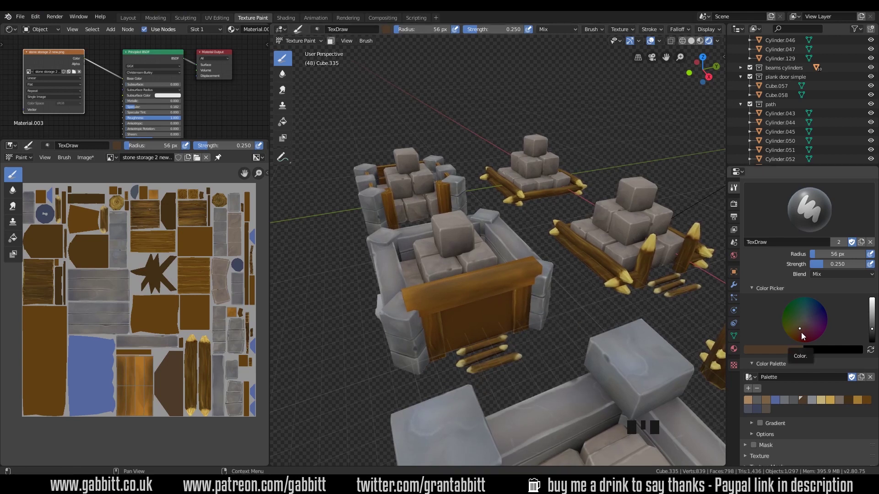
left_click_drag(805, 337, 479, 292)
key("g")
key("f")
left_click_drag(475, 288, 514, 291)
middle_click(514, 290)
left_click(504, 266)
- Drag long dark-brown streaks down the length of the beam top
left_click_drag(501, 287, 539, 334)
left_click_drag(539, 334, 806, 335)
left_click_drag(873, 323, 587, 291)
middle_click(588, 290)
left_click(617, 284)
middle_click(620, 271)
left_click(494, 209)
middle_click(522, 246)
- Add further dark grain streaks along the beam faces, ending with short overlapping strokes
left_click_drag(513, 269, 436, 290)
middle_click(436, 291)
left_click(544, 291)
left_click_drag(557, 306, 807, 404)
left_click(807, 404)
left_click_drag(495, 288, 519, 291)
left_click_drag(519, 291, 563, 277)
left_click_drag(563, 277, 558, 283)
key("KP_Divide")
left_click_drag(514, 306, 503, 107)
left_click_drag(504, 106, 532, 295)
middle_click(533, 295)
left_click(640, 209)
middle_click(499, 273)
left_click(336, 207)
left_click_drag(513, 292, 556, 194)
left_click(555, 194)
middle_click(512, 300)
left_click_drag(622, 147, 512, 288)
left_click_drag(511, 288, 695, 249)
left_click_drag(694, 250, 814, 400)
left_click(667, 252)
middle_click(594, 283)
left_click(615, 214)
middle_click(610, 251)
left_click(450, 314)
left_click_drag(554, 244, 538, 320)
left_click_drag(538, 320, 543, 304)
left_click(288, 95)
key("f")
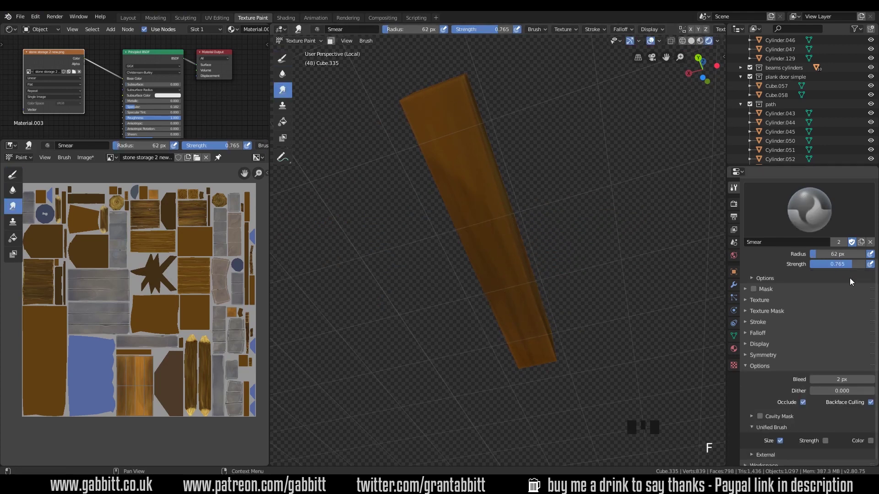
- Smear the brown streaks along the beam's length into softer flowing grain
left_click_drag(446, 153, 523, 192)
left_click_drag(523, 192, 452, 220)
left_click_drag(451, 220, 536, 240)
left_click_drag(536, 240, 562, 324)
left_click_drag(562, 324, 580, 311)
middle_click(580, 311)
left_click(596, 246)
middle_click(578, 276)
left_click(682, 267)
middle_click(503, 273)
- Blend the remaining streaks on the other faces and ends, orbiting between smears
left_click_drag(498, 335, 528, 297)
middle_click(529, 298)
left_click(475, 332)
middle_click(518, 285)
left_click(616, 244)
middle_click(599, 260)
left_click(604, 230)
middle_click(564, 253)
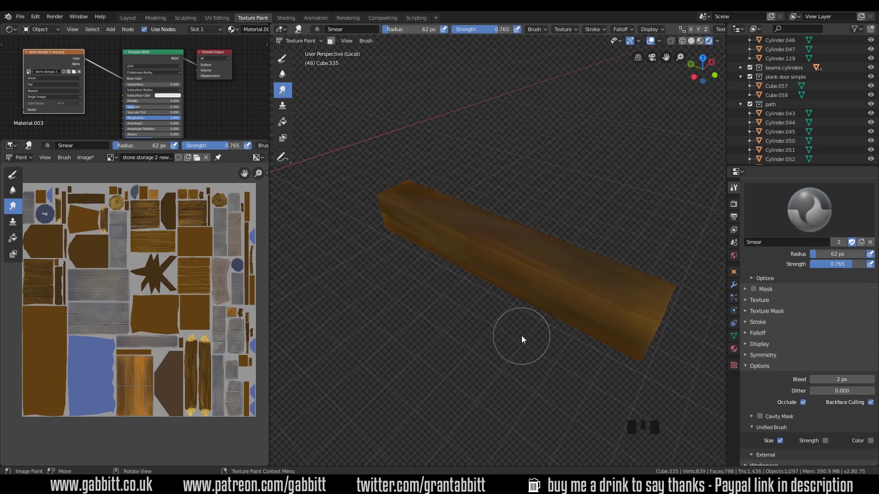
- Return to the TexDraw brush with a palette grain colour and a 20 px radius
left_click(287, 62)
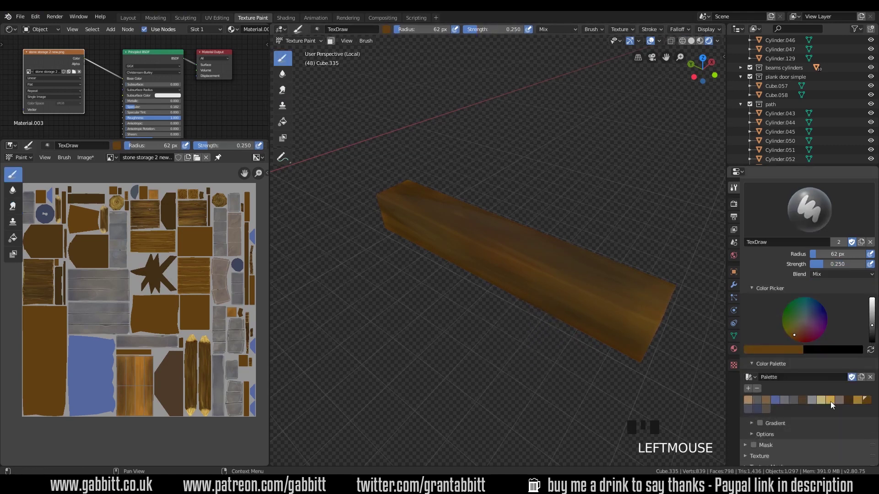
left_click(834, 403)
left_click_drag(488, 277, 496, 260)
key("f")
- Paint thin light tan grain streaks along the beam, checking from several angles
left_click_drag(480, 205, 569, 321)
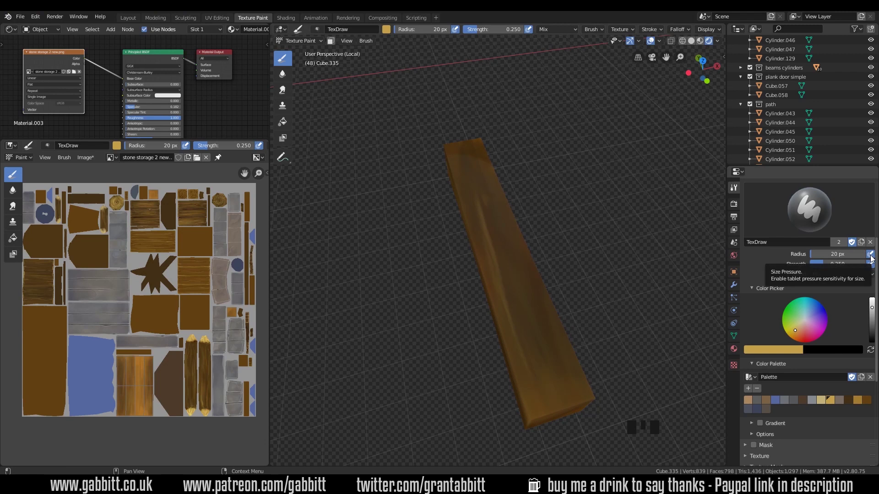
left_click_drag(471, 150, 565, 324)
middle_click(565, 324)
left_click_drag(610, 249, 564, 278)
middle_click(564, 279)
left_click_drag(492, 253, 511, 284)
left_click(357, 303)
middle_click(570, 271)
left_click(476, 263)
middle_click(559, 285)
left_click(491, 271)
left_click_drag(537, 298, 876, 329)
- Switch to dark brown, add fine dark streaks and turn the beam to face its end
left_click(875, 329)
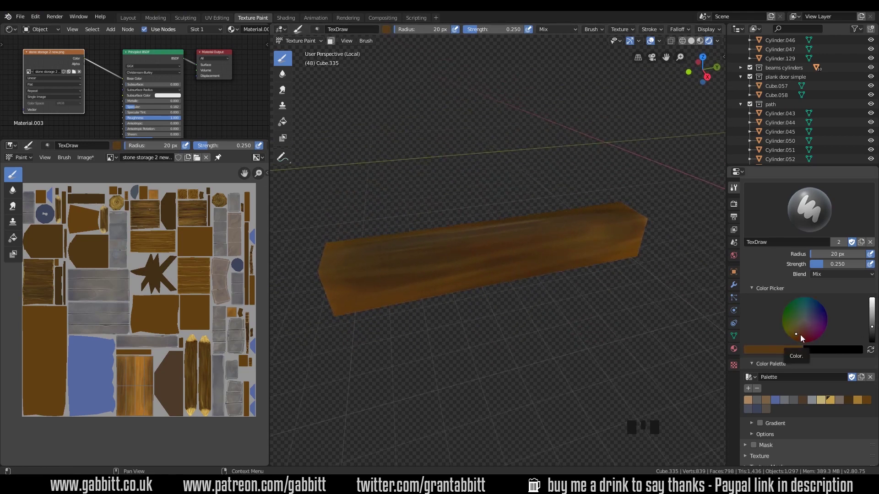
left_click_drag(800, 337, 794, 348)
left_click_drag(461, 277, 525, 291)
middle_click(525, 291)
left_click_drag(575, 207, 517, 290)
middle_click(516, 291)
left_click(606, 252)
middle_click(616, 274)
left_click(562, 257)
middle_click(561, 285)
left_click(615, 268)
middle_click(519, 302)
left_click(489, 263)
left_click_drag(565, 291, 530, 298)
left_click_drag(530, 298, 832, 261)
left_click_drag(826, 268, 524, 281)
key("f")
left_click_drag(523, 264, 548, 364)
- Repaint the end-face rings alternating light tan and dark brown for stronger contrast
middle_click(548, 365)
left_click(836, 405)
left_click_drag(513, 271, 851, 315)
left_click_drag(518, 300, 593, 327)
left_click_drag(593, 327, 409, 329)
left_click_drag(399, 317, 512, 304)
left_click_drag(512, 304, 812, 400)
left_click_drag(503, 272, 536, 263)
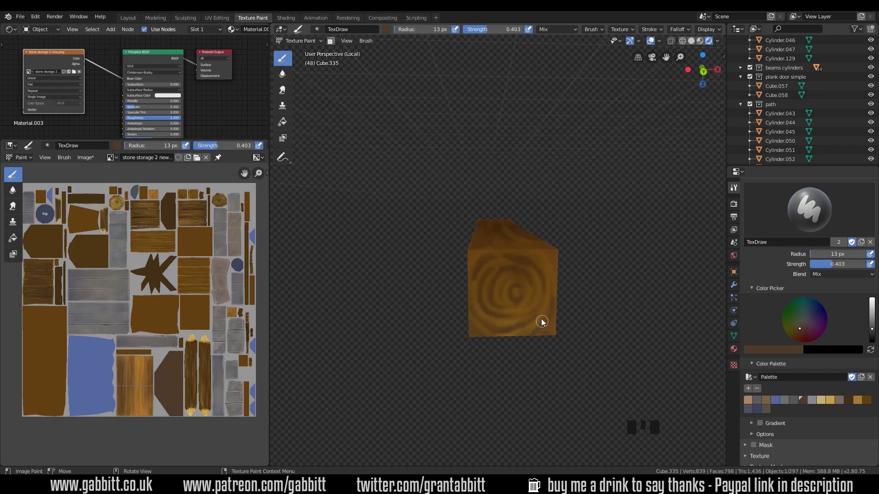
left_click_drag(546, 260, 553, 338)
left_click_drag(553, 339, 830, 400)
left_click(833, 403)
- Add a few more dark ring strokes on the beam end and review the whole beam
middle_click(561, 238)
left_click_drag(497, 238, 576, 286)
left_click_drag(576, 287, 475, 306)
left_click_drag(472, 306, 617, 289)
left_click_drag(617, 289, 560, 338)
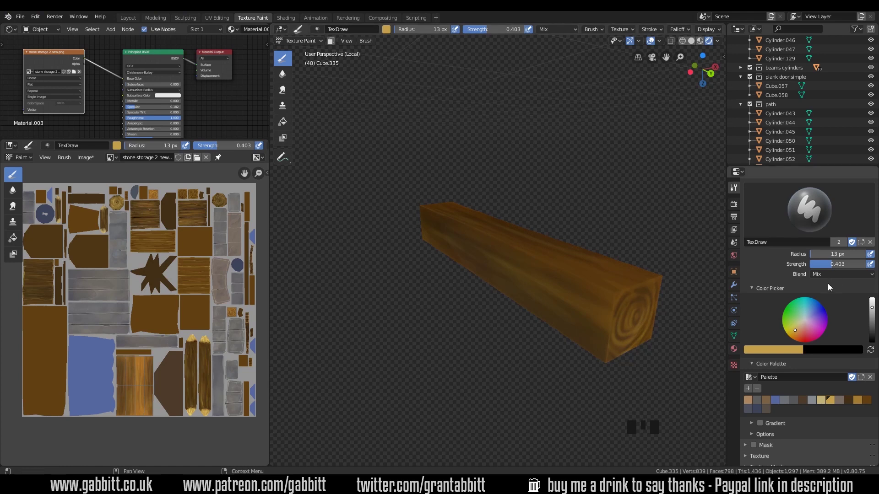
- Shrink the paint brush radius to about 10 px with quick test strokes on the beam
left_click_drag(835, 278, 628, 303)
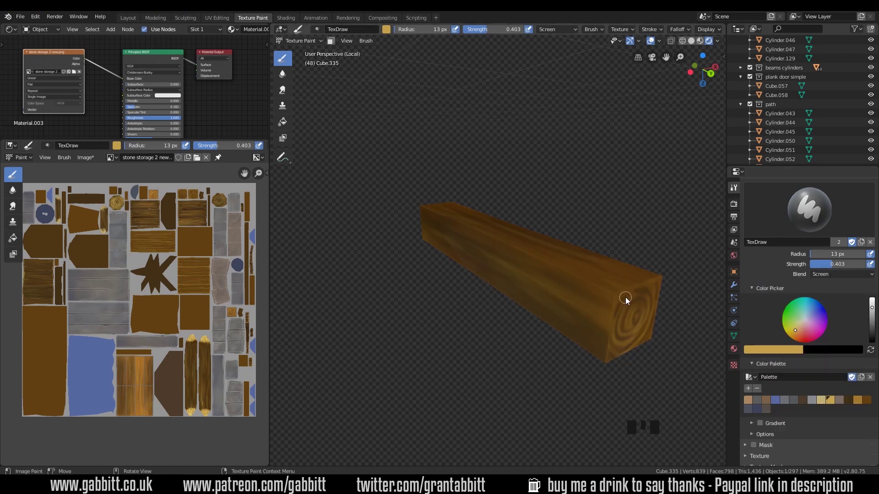
key("f")
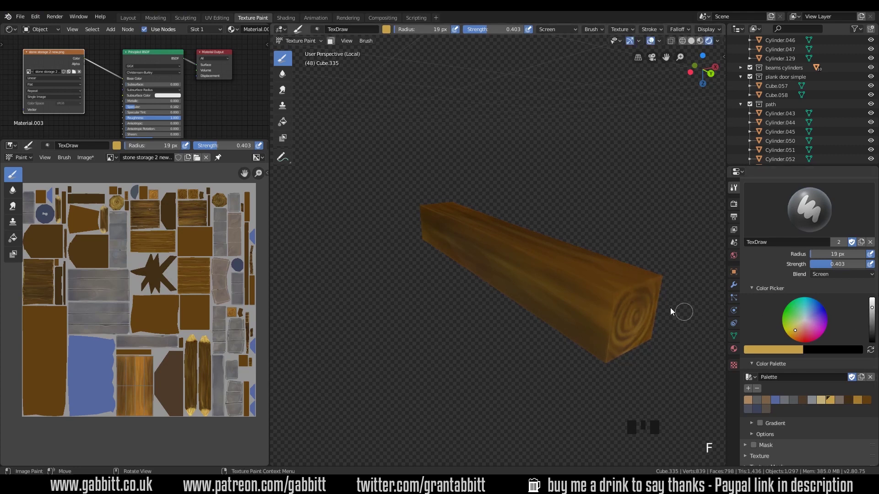
left_click_drag(832, 266, 541, 295)
middle_click(541, 295)
left_click_drag(533, 240, 518, 248)
key("f")
left_click_drag(532, 238, 421, 307)
- Paint thin grain streaks along the beam's long faces with the small brush
middle_click(422, 306)
left_click_drag(443, 309, 455, 326)
left_click_drag(455, 326, 579, 300)
left_click(578, 300)
middle_click(667, 265)
left_click_drag(666, 264, 588, 291)
middle_click(588, 291)
left_click(659, 294)
- Continue the fine streaks across the remaining side faces of the beam
middle_click(469, 292)
left_click_drag(531, 243, 555, 315)
middle_click(554, 315)
left_click_drag(656, 163, 648, 187)
middle_click(649, 188)
left_click_drag(661, 230, 395, 321)
middle_click(395, 321)
- Touch up the end rings with short fine strokes from several angles
left_click(584, 338)
middle_click(543, 336)
left_click_drag(627, 303, 609, 352)
middle_click(609, 352)
left_click(557, 132)
middle_click(621, 169)
left_click_drag(408, 142, 438, 213)
- Add thin vertical grain marks near the beam's corners and edges
middle_click(438, 213)
left_click(429, 213)
middle_click(456, 183)
left_click_drag(399, 186, 439, 257)
middle_click(439, 256)
- Lower brush Strength to 0.177 and bring up the Blend mode choices
left_click(570, 249)
middle_click(572, 227)
left_click_drag(620, 206, 617, 258)
left_click_drag(617, 258, 665, 262)
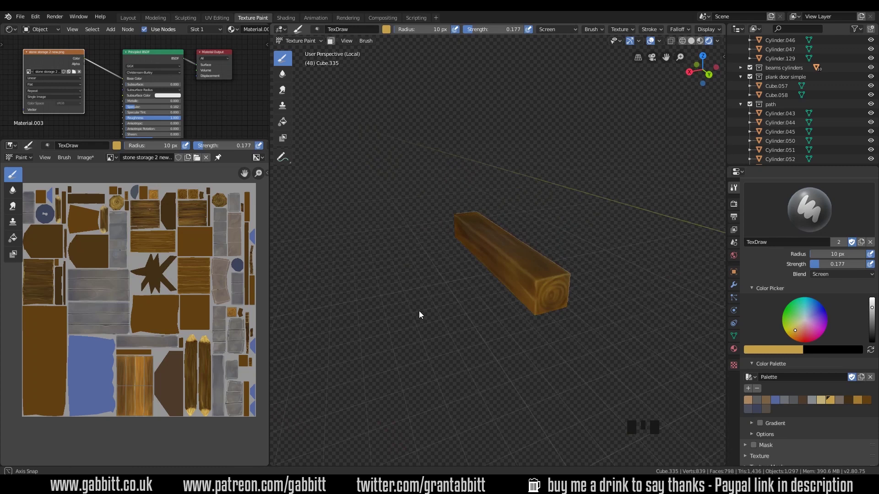
left_click_drag(597, 297, 539, 323)
left_click_drag(841, 278, 776, 355)
- Set the brush Blend mode to Multiply so strokes darken existing paint
middle_click(542, 306)
left_click_drag(501, 322, 792, 362)
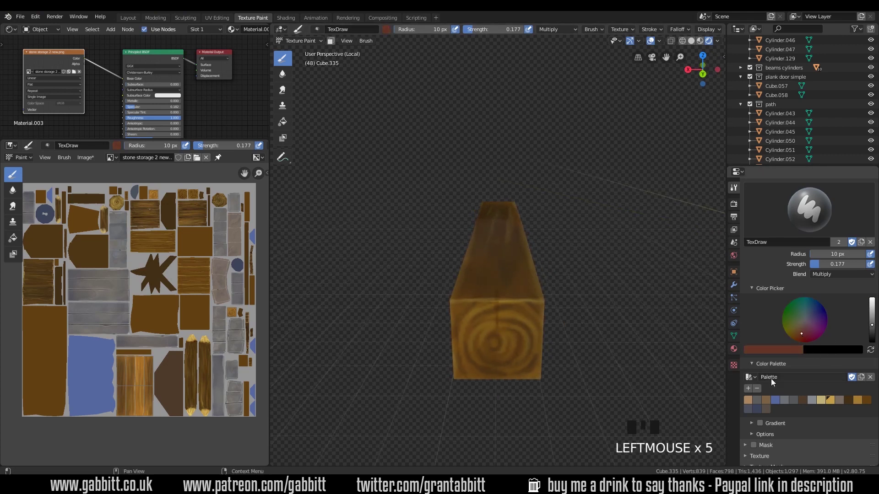
left_click_drag(502, 325, 781, 359)
left_click_drag(499, 324, 542, 336)
- Pick a dark reddish-brown colour for the Multiply brush
middle_click(542, 336)
left_click_drag(461, 280, 524, 301)
left_click_drag(524, 300, 430, 194)
left_click(429, 193)
middle_click(496, 314)
left_click(440, 323)
- Paint dark crack lines over the rings of the first beam end
left_click_drag(486, 319, 637, 240)
left_click_drag(637, 240, 635, 274)
left_click_drag(635, 273, 529, 199)
left_click_drag(529, 199, 539, 219)
middle_click(539, 219)
left_click_drag(502, 189, 856, 343)
left_click(504, 218)
- Darken the rings of the opposite beam end with matching Multiply lines
middle_click(523, 240)
left_click(379, 197)
middle_click(451, 222)
left_click_drag(416, 220, 613, 305)
left_click_drag(614, 305, 524, 187)
left_click(524, 187)
middle_click(541, 217)
left_click(528, 184)
- Streak dark lines along the beam's sides and reopen the Blend choices
middle_click(552, 184)
left_click_drag(625, 218, 582, 257)
middle_click(582, 257)
left_click_drag(526, 290, 578, 368)
middle_click(578, 368)
left_click_drag(381, 294, 454, 281)
middle_click(454, 282)
left_click(429, 215)
middle_click(448, 212)
- Switch the brush Blend to Screen, pick a light tan colour and enlarge the radius to 16 px
left_click_drag(471, 194, 799, 304)
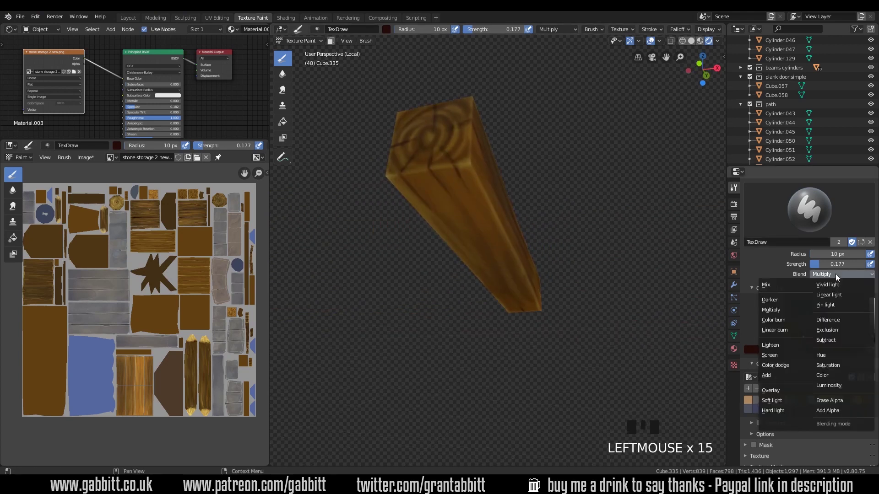
left_click_drag(782, 357, 469, 174)
middle_click(469, 173)
left_click(470, 238)
middle_click(472, 219)
key("f")
- Brush pale tan highlight strokes along the beam's upper edges, turning the view between strokes
left_click(462, 145)
middle_click(489, 150)
left_click_drag(471, 126, 487, 159)
middle_click(487, 159)
left_click_drag(527, 156, 542, 192)
middle_click(543, 192)
left_click(528, 211)
middle_click(555, 225)
left_click(550, 231)
middle_click(607, 269)
left_click_drag(522, 295, 564, 319)
middle_click(563, 318)
- Continue the tan highlights along the lower edges and corners of the beam
left_click(480, 312)
middle_click(491, 328)
left_click_drag(432, 315, 517, 325)
middle_click(517, 325)
left_click_drag(569, 308, 593, 326)
left_click_drag(593, 326, 553, 196)
left_click(552, 196)
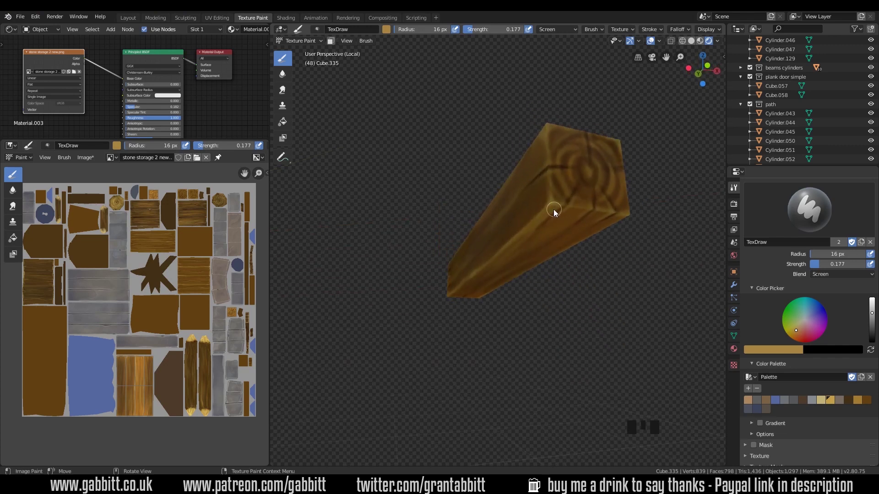
left_click_drag(555, 203, 623, 224)
left_click_drag(623, 224, 458, 220)
left_click_drag(459, 220, 474, 239)
middle_click(473, 238)
- Sweep longer highlight strokes across the faces and edge lines on the near side
left_click(513, 184)
left_click_drag(531, 197, 393, 296)
left_click_drag(392, 296, 605, 269)
left_click_drag(606, 269, 499, 302)
left_click(499, 303)
middle_click(553, 313)
left_click_drag(421, 265, 420, 273)
middle_click(420, 274)
left_click_drag(424, 295, 482, 315)
middle_click(482, 314)
left_click_drag(429, 279, 495, 273)
middle_click(496, 273)
- Lighten the end face and its surrounding edges with short tan strokes
left_click_drag(502, 178, 548, 217)
middle_click(548, 217)
left_click(420, 229)
middle_click(494, 239)
left_click_drag(597, 219, 608, 235)
left_click_drag(608, 236, 583, 204)
left_click_drag(583, 204, 632, 230)
middle_click(631, 230)
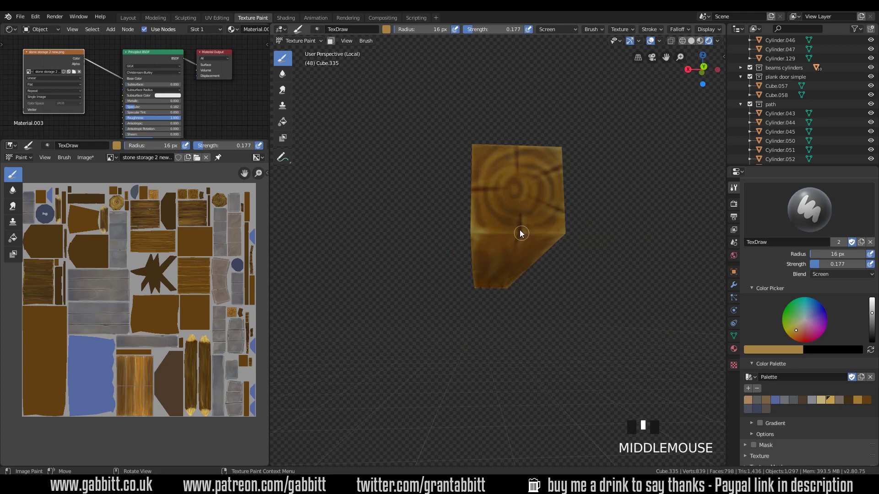
- Touch up remaining edge spots with small highlight dabs and one longer stroke
left_click(519, 225)
middle_click(527, 243)
left_click(507, 168)
middle_click(539, 228)
left_click_drag(505, 236, 573, 221)
middle_click(573, 220)
left_click(508, 164)
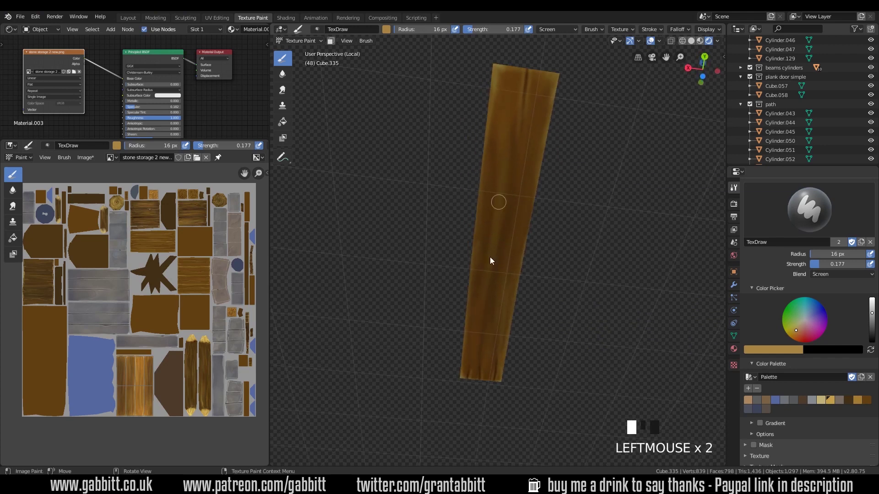
- Turn the view around the beam to review the highlighted edges from several angles
left_click_drag(567, 312, 620, 146)
left_click_drag(620, 145, 559, 293)
left_click_drag(559, 293, 605, 298)
left_click_drag(604, 298, 454, 271)
left_click_drag(454, 271, 704, 46)
left_click(704, 46)
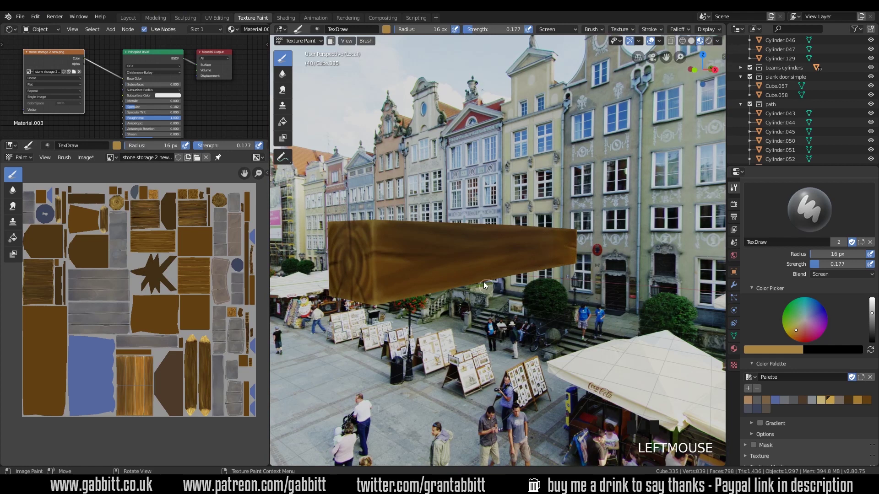
left_click_drag(581, 238, 671, 96)
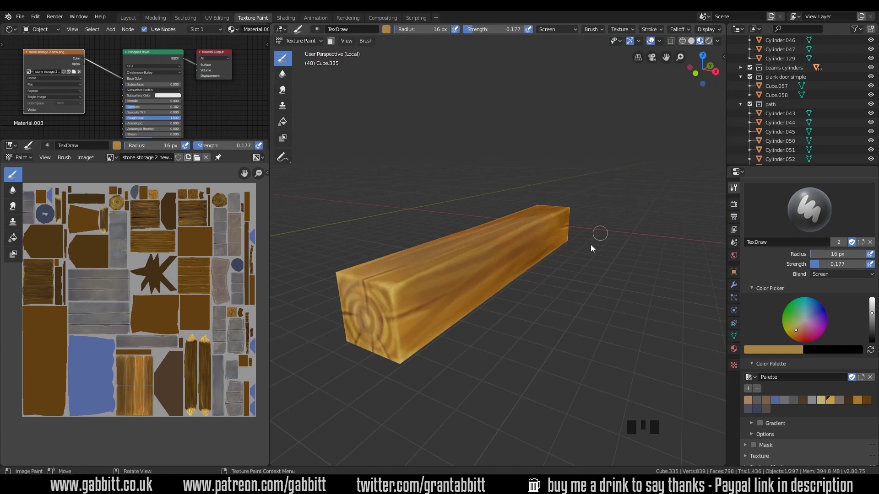
left_click_drag(706, 131, 702, 101)
left_click(606, 159)
left_click_drag(562, 284, 745, 162)
left_click(745, 162)
left_click_drag(616, 266, 553, 295)
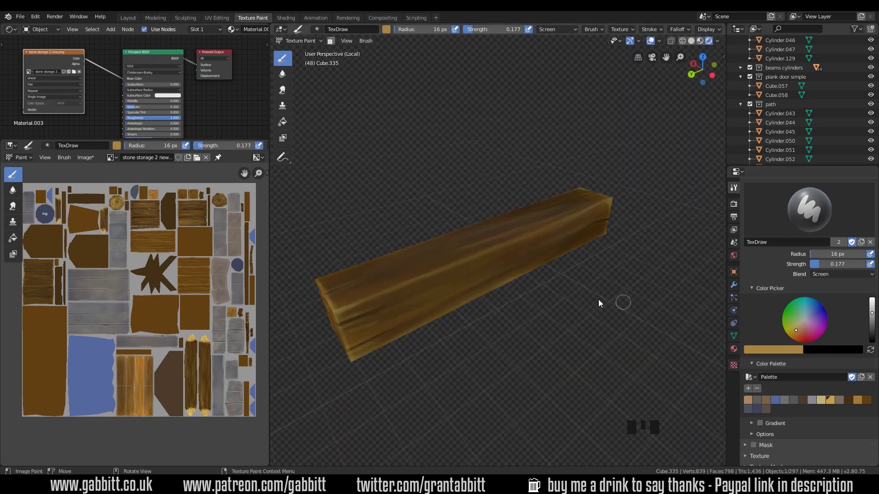
- Shrink the brush to 5 px, set Blend to Multiply with dark red-brown, and dab the first notches
key("f")
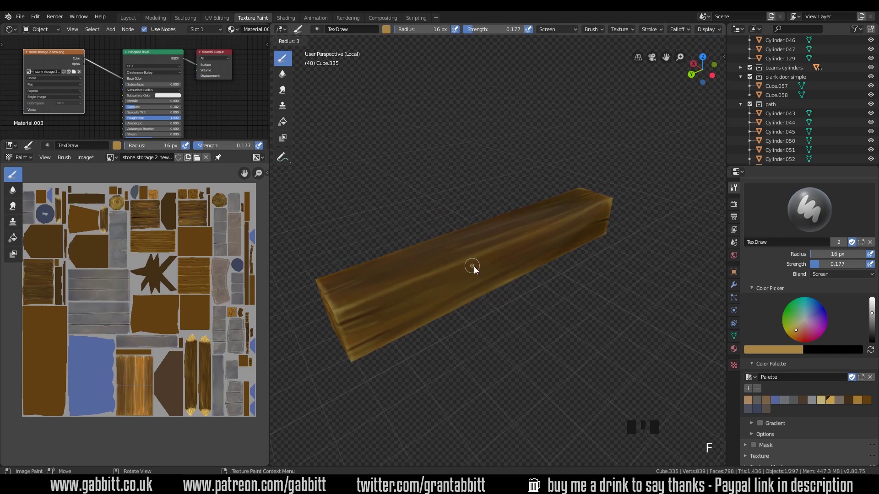
left_click_drag(546, 251, 488, 279)
middle_click(488, 279)
left_click(389, 326)
middle_click(502, 295)
left_click(410, 312)
middle_click(524, 295)
left_click(569, 261)
middle_click(524, 279)
left_click_drag(510, 241, 867, 339)
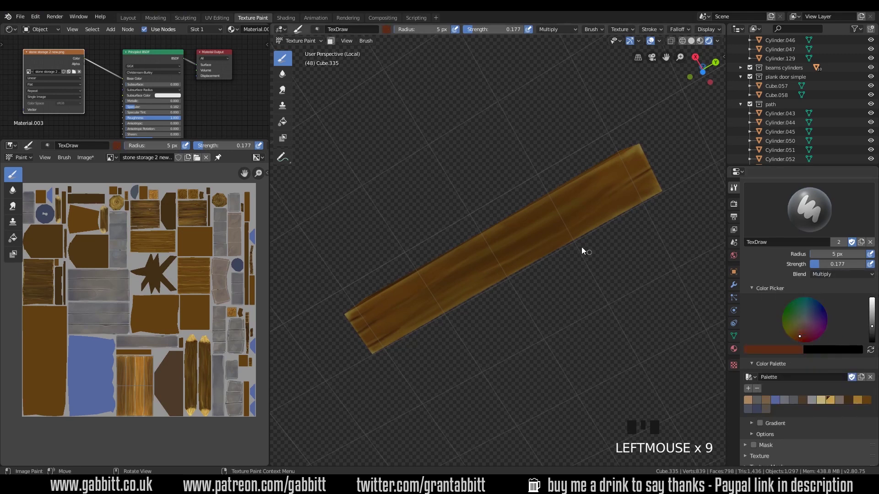
- Paint thin dark lines and small notches along the beam's long edges
left_click(606, 193)
middle_click(593, 273)
left_click_drag(599, 224, 535, 283)
middle_click(535, 283)
left_click_drag(537, 281, 506, 195)
middle_click(506, 195)
left_click_drag(531, 252, 572, 260)
middle_click(573, 260)
left_click(584, 242)
middle_click(584, 264)
- Add dark marks near the ends and return the beam to plain textured view
left_click(651, 258)
middle_click(526, 272)
left_click(395, 261)
middle_click(531, 286)
left_click(370, 208)
left_click_drag(495, 285, 465, 91)
left_click_drag(466, 92, 503, 355)
middle_click(503, 355)
left_click(476, 247)
middle_click(541, 282)
left_click(563, 336)
left_click_drag(537, 273, 540, 325)
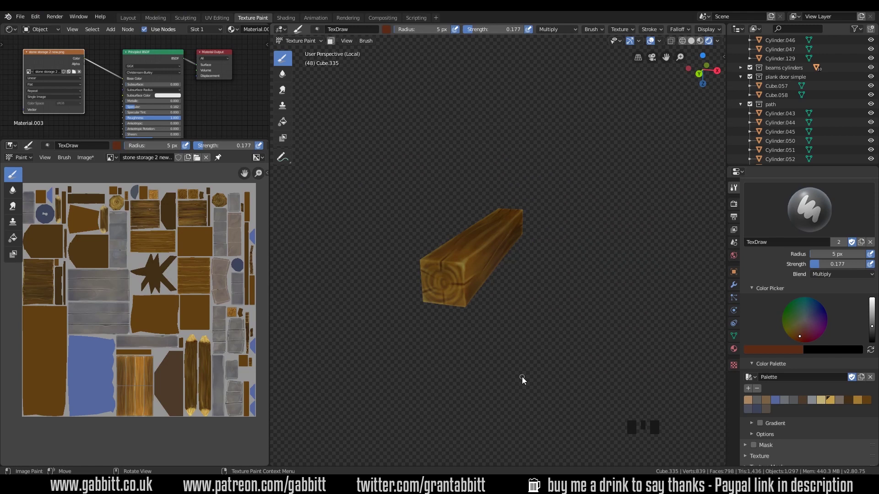